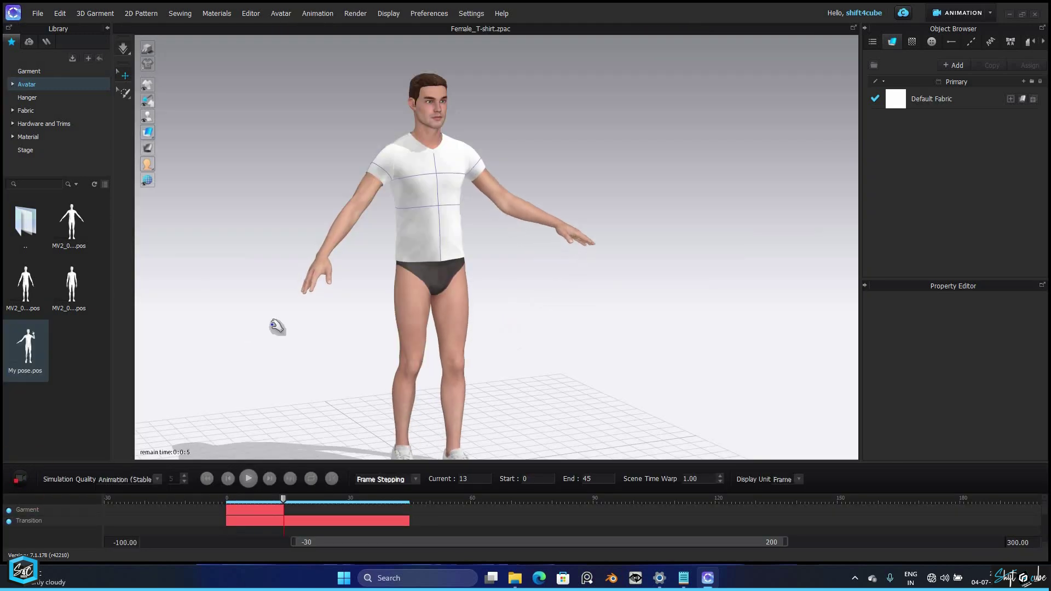
Step: Start a new empty project in the simulation workspace
{"action": "scroll", "scroll_direction": "down", "scroll_amount": 3}
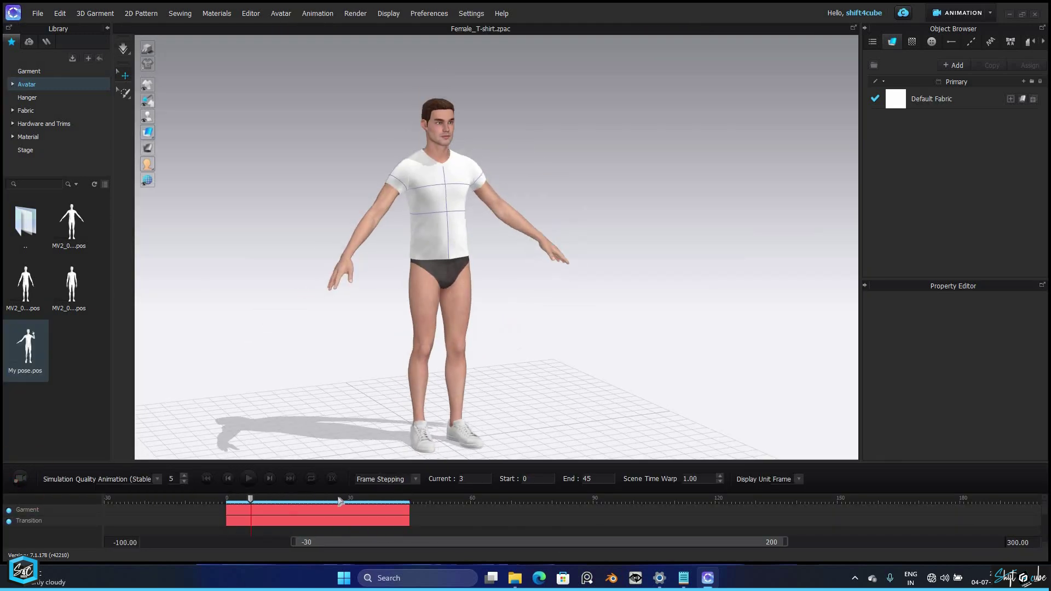
Step: Load the Male_V2 avatar from the library and browse into his Pose folder
{"action": "left_click", "coordinate": [193, 120]}
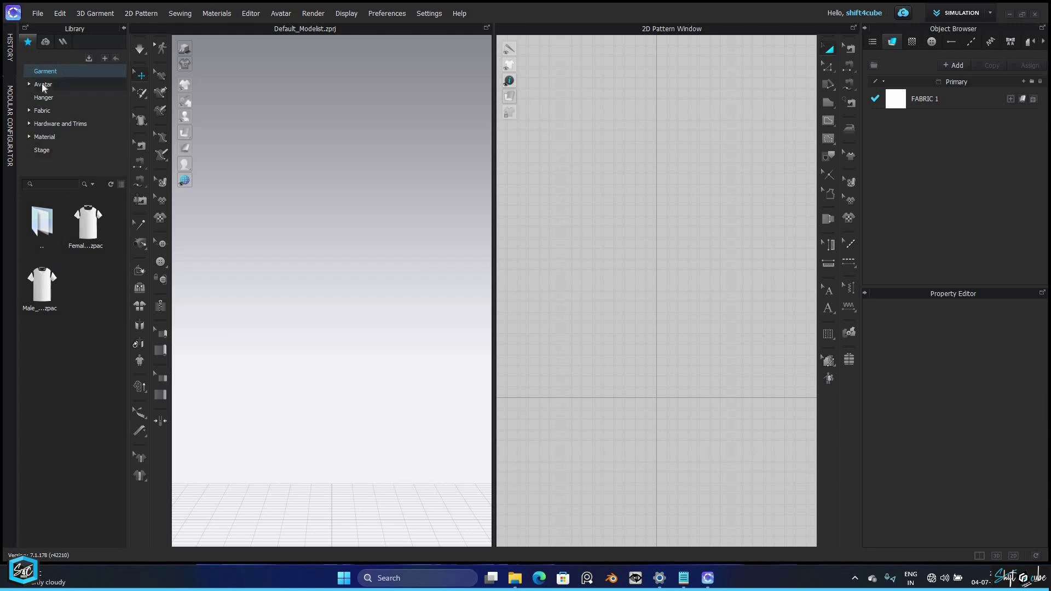
{"action": "double_click", "coordinate": [45, 87]}
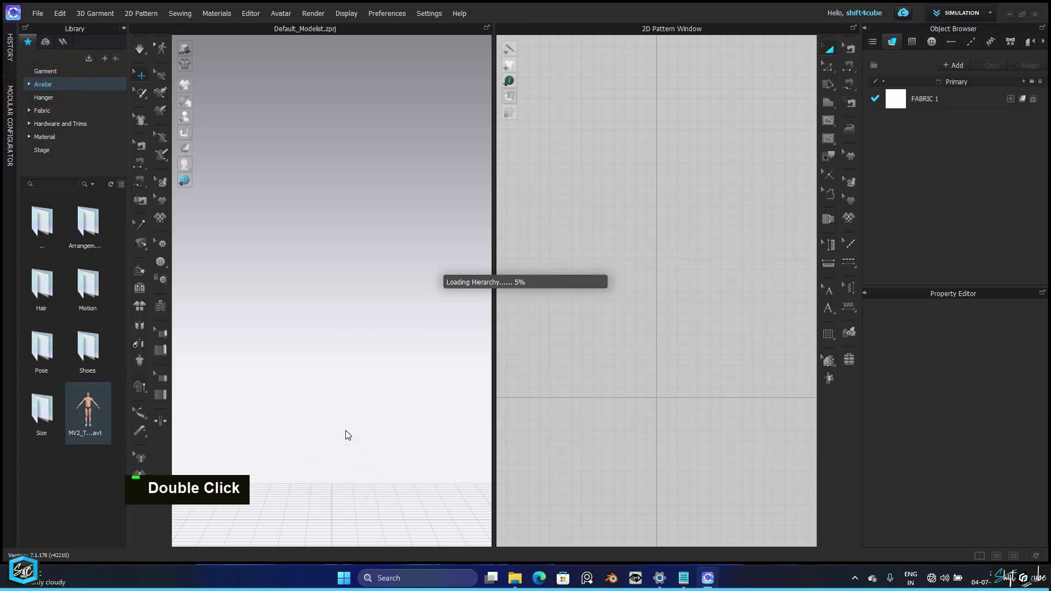
{"action": "scroll", "scroll_direction": "down", "scroll_amount": 3}
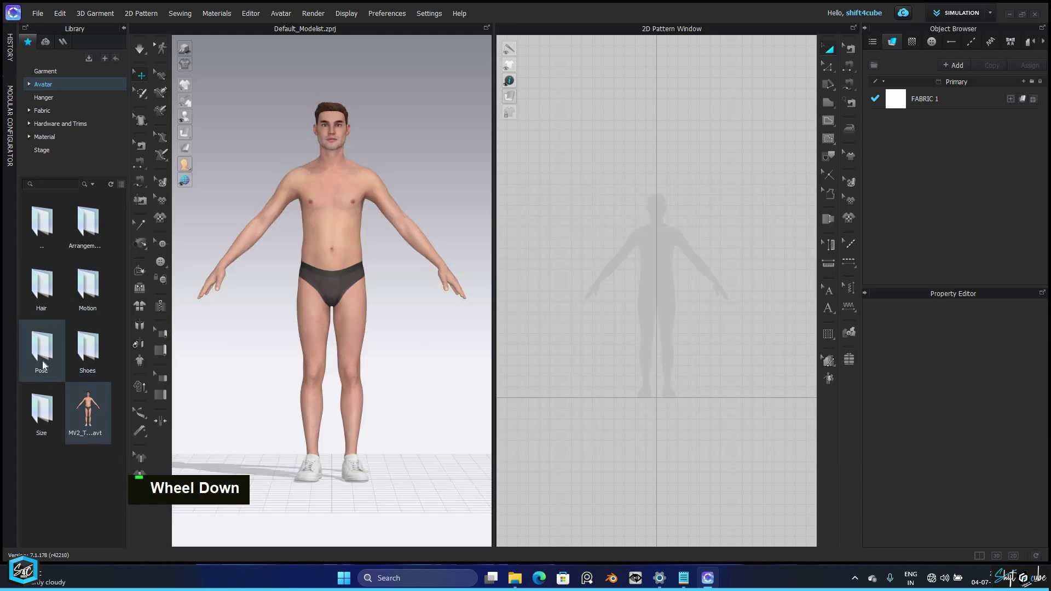
{"action": "double_click", "coordinate": [69, 418]}
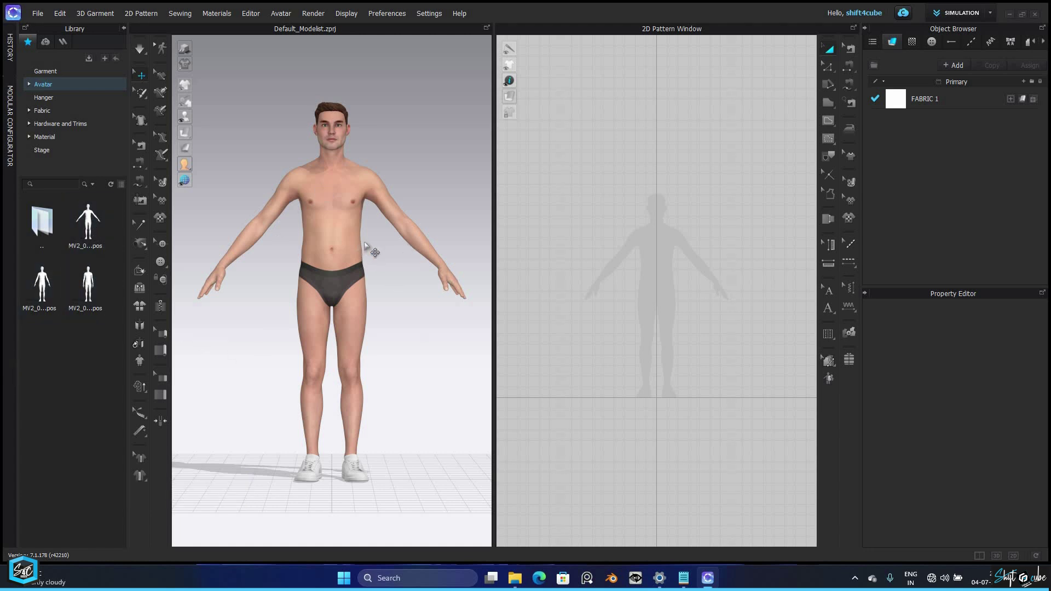
{"action": "scroll", "scroll_direction": "down", "scroll_amount": 3}
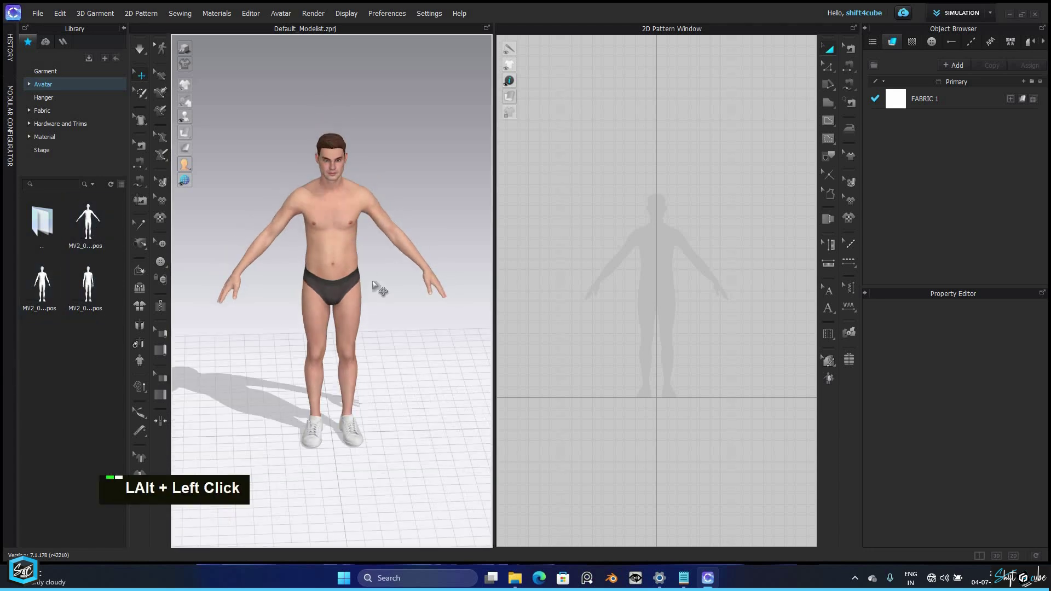
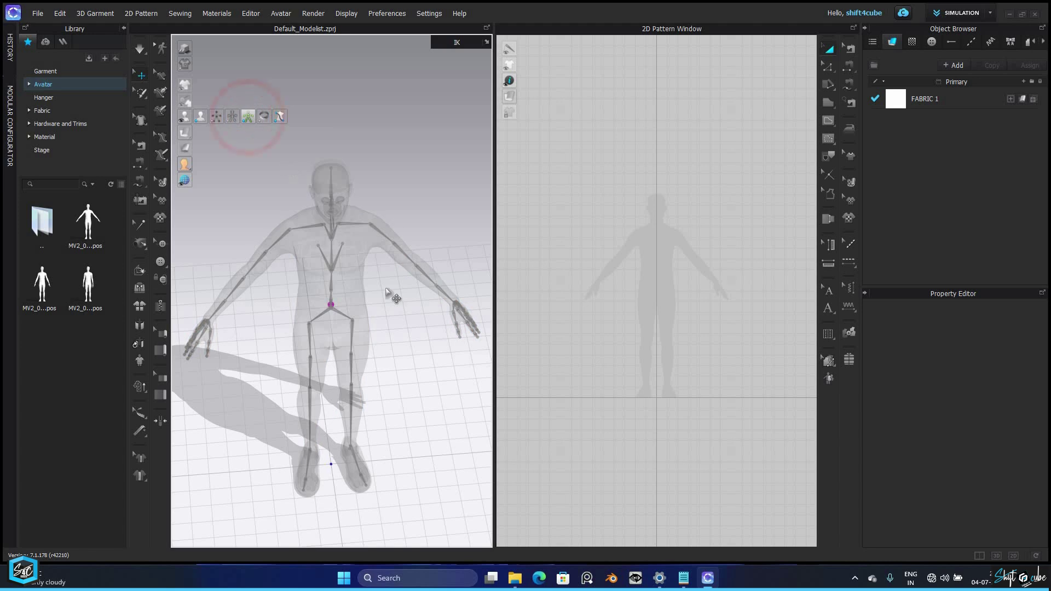
Step: Rotate the arm and knee joints so the avatar waves with one leg stepping forward
{"action": "left_click", "coordinate": [373, 232]}
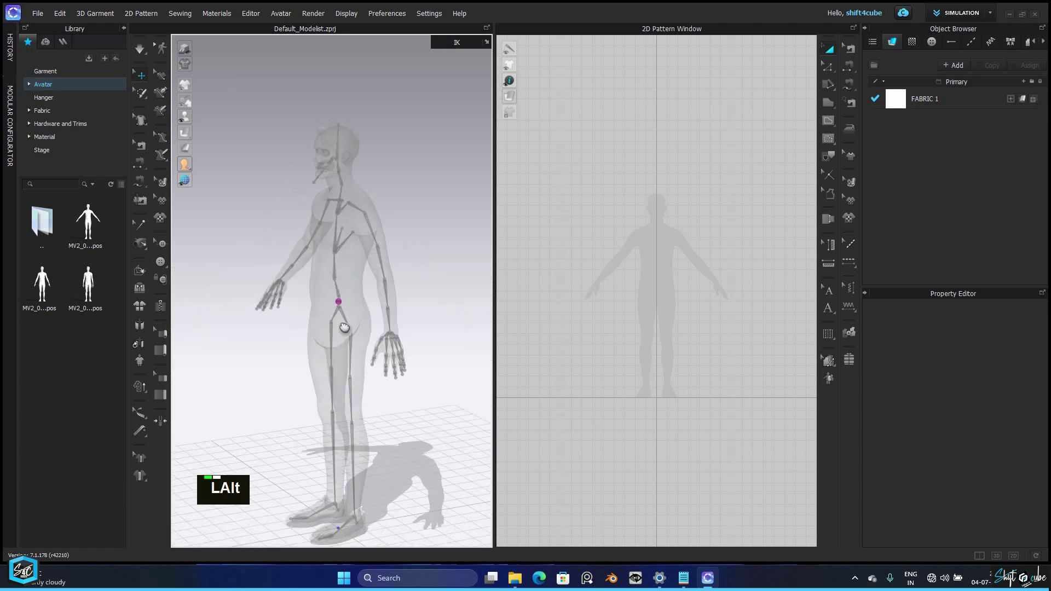
{"action": "middle_click", "coordinate": [319, 332]}
{"action": "left_click", "coordinate": [303, 327]}
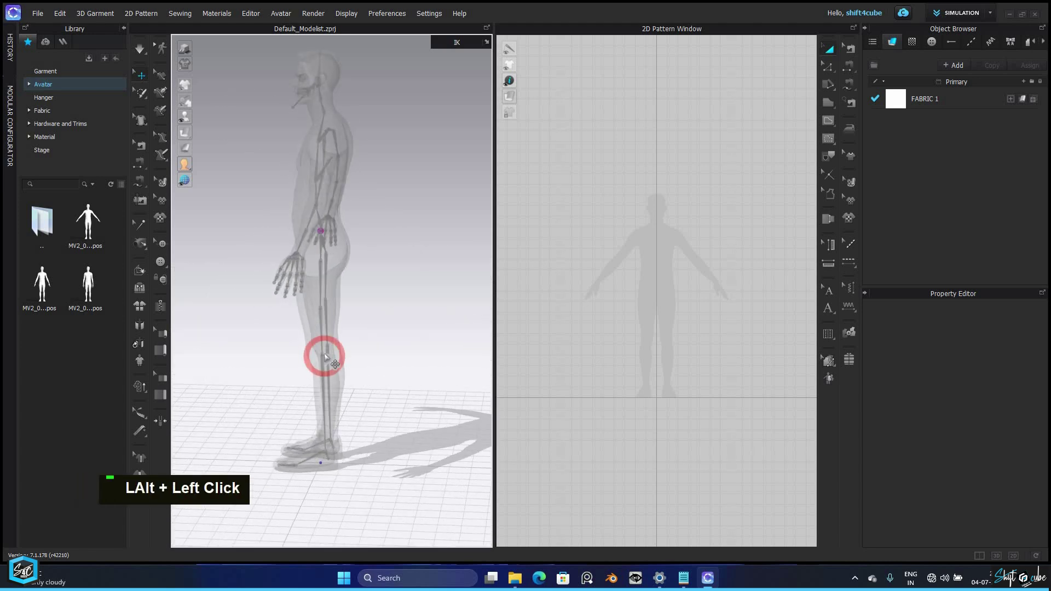
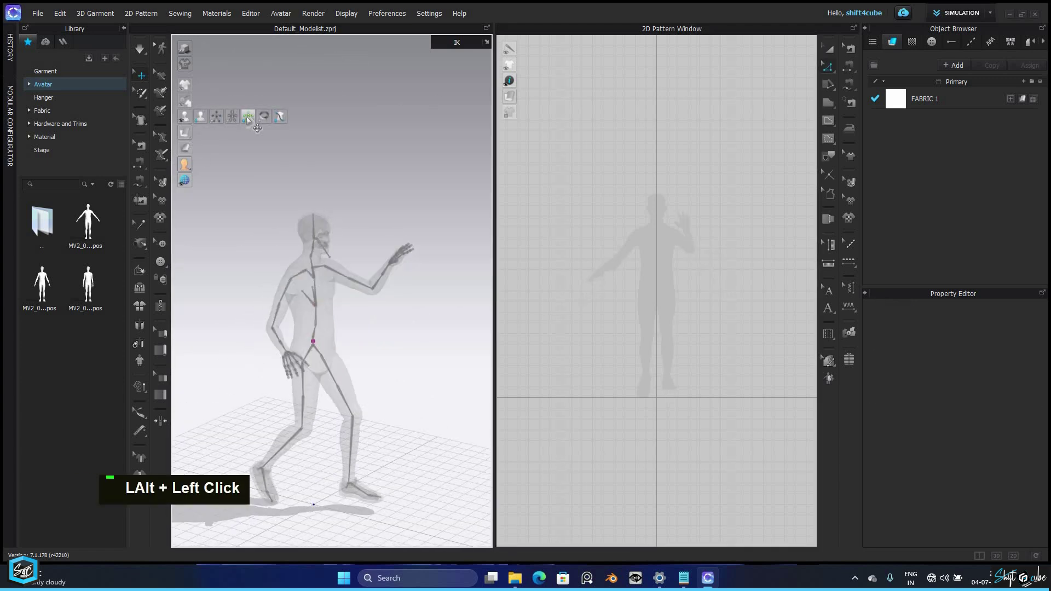
{"action": "left_click", "coordinate": [206, 199]}
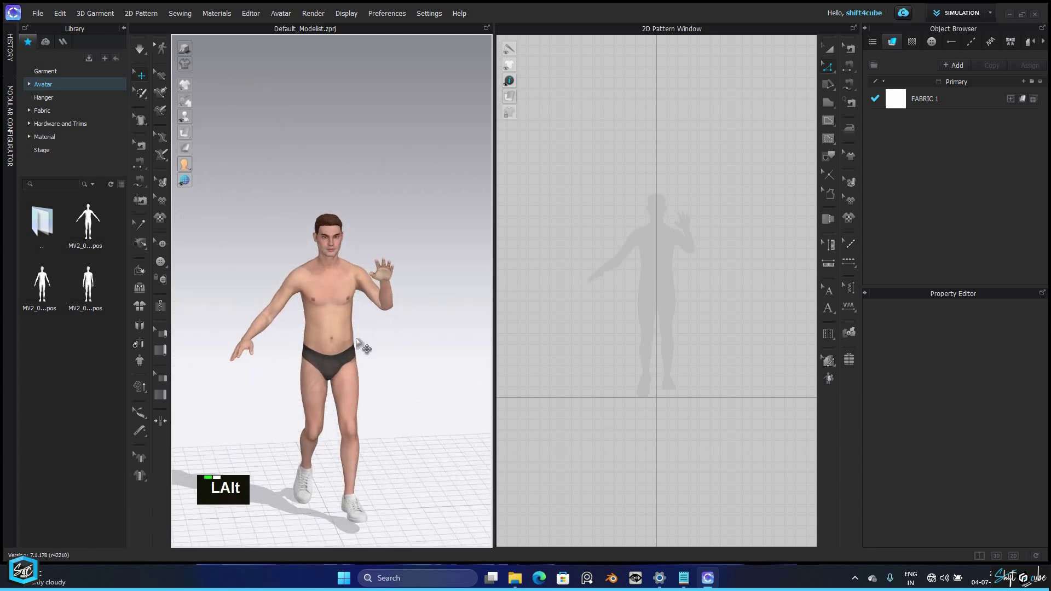
Step: Save the pose as 'My pose' in the Male_V2 Pose folder
{"action": "left_click", "coordinate": [350, 327]}
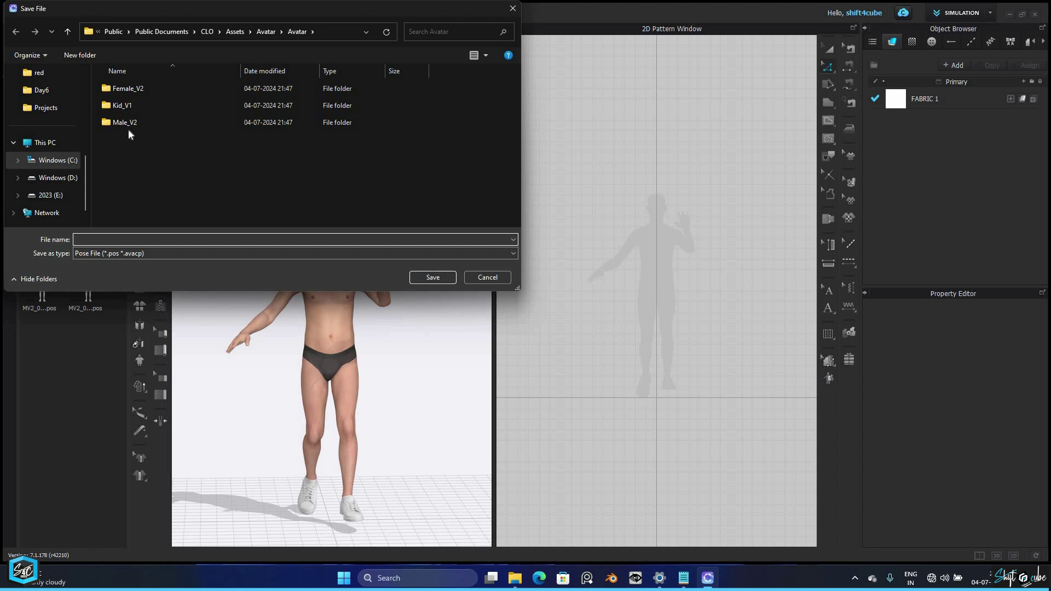
{"action": "double_click", "coordinate": [142, 160]}
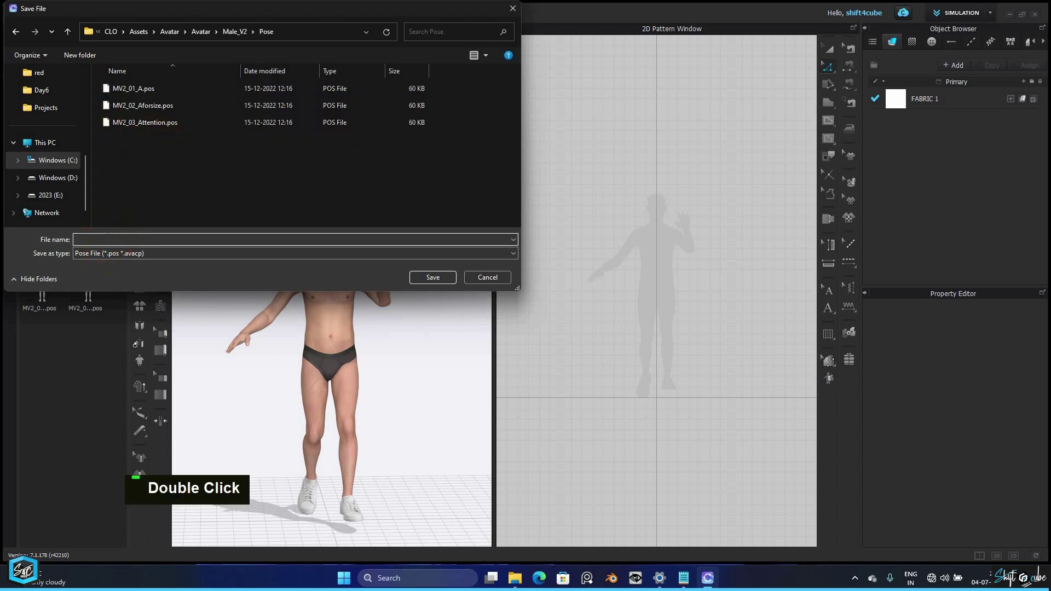
{"action": "type", "text": "my"}
{"action": "type", "text": "pose"}
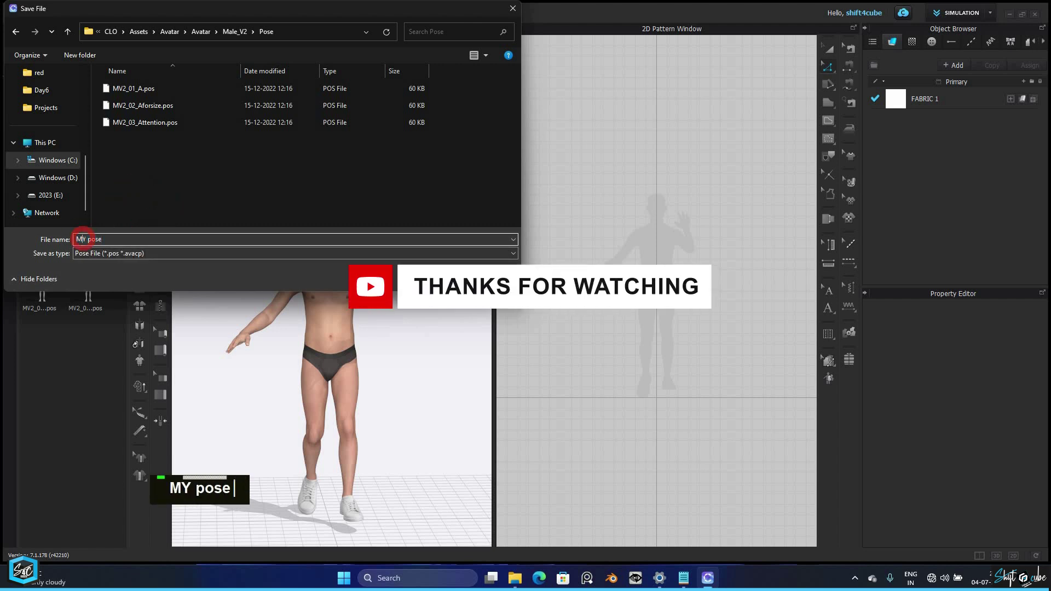
{"action": "type", "text": "y"}
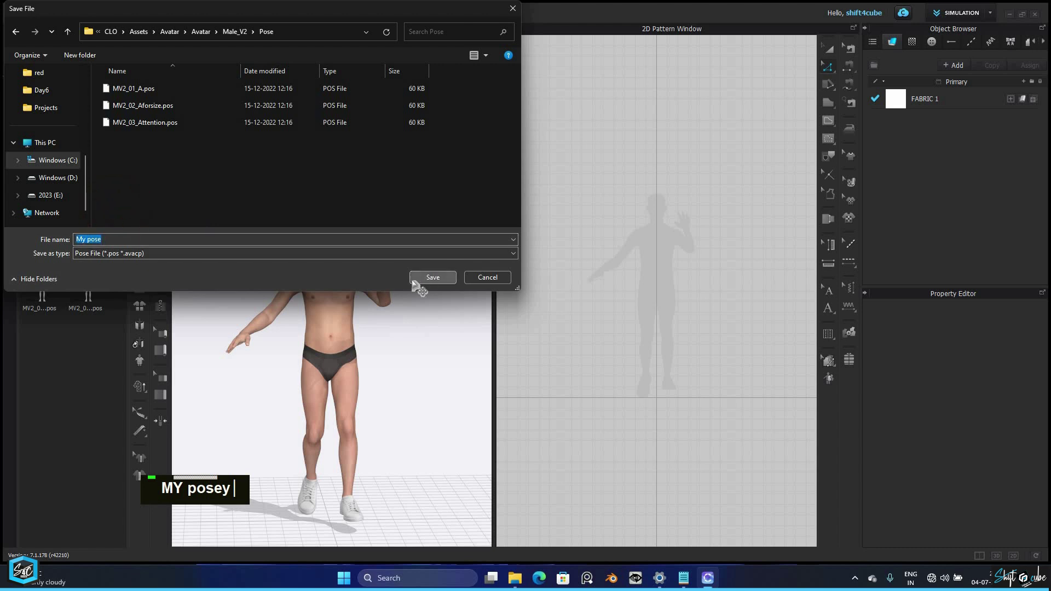
Step: Return the avatar to the MV2_01_A A-pose and browse to the library's Garment list
{"action": "scroll", "scroll_direction": "down", "scroll_amount": 3}
{"action": "scroll", "scroll_direction": "up", "scroll_amount": 3}
{"action": "scroll", "scroll_direction": "down", "scroll_amount": 3}
{"action": "type", "text": "MY posey"}
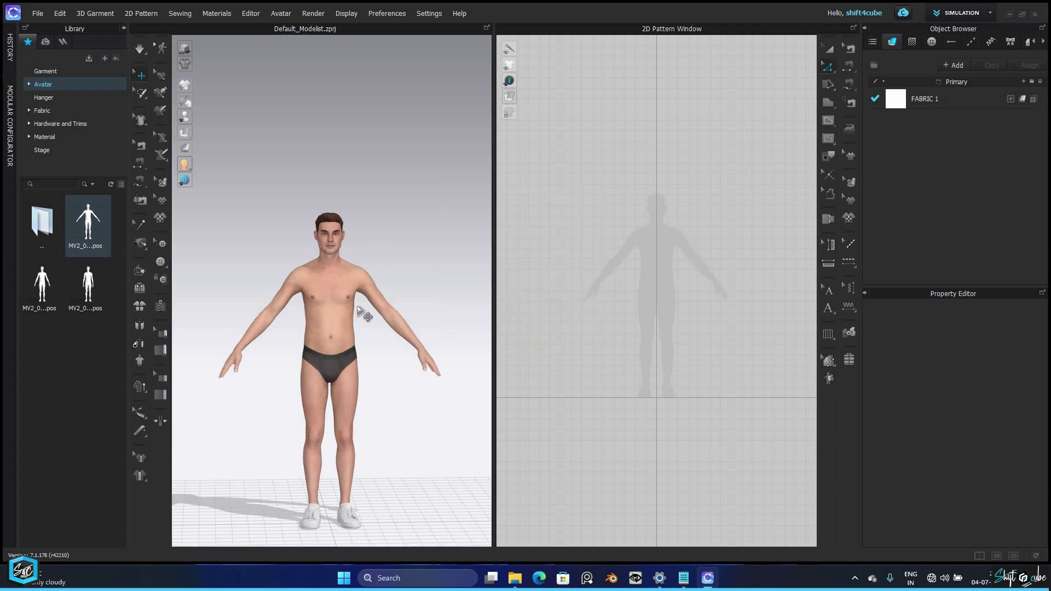
{"action": "scroll", "scroll_direction": "down", "scroll_amount": 3}
{"action": "type", "text": "MY posey"}
{"action": "left_click", "coordinate": [362, 336]}
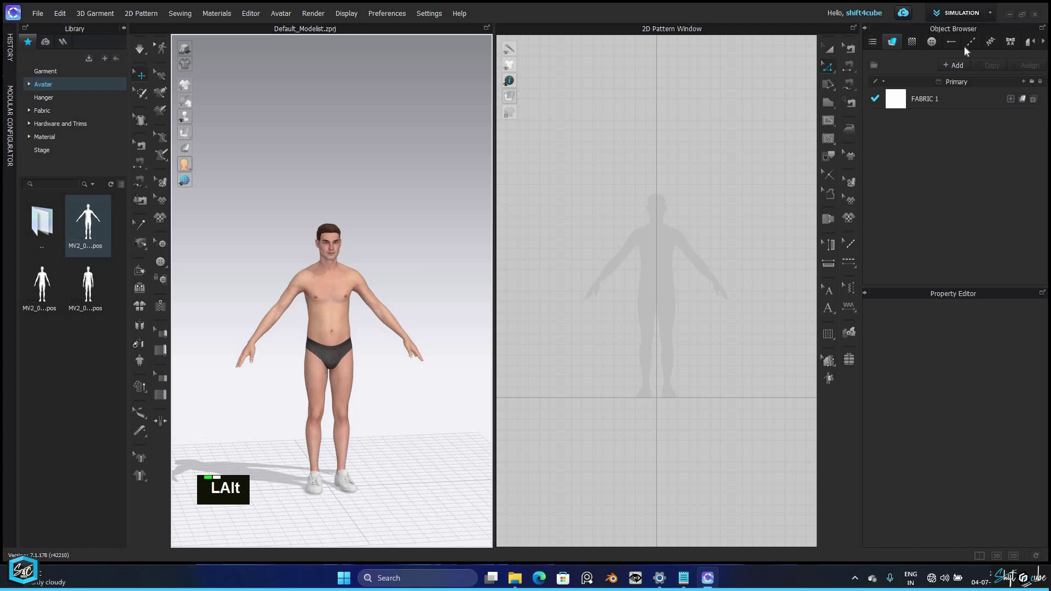
Step: Dress the avatar in Female_T-shirt.zpac and simulate it
{"action": "scroll", "scroll_direction": "down", "scroll_amount": 3}
{"action": "double_click", "coordinate": [73, 248]}
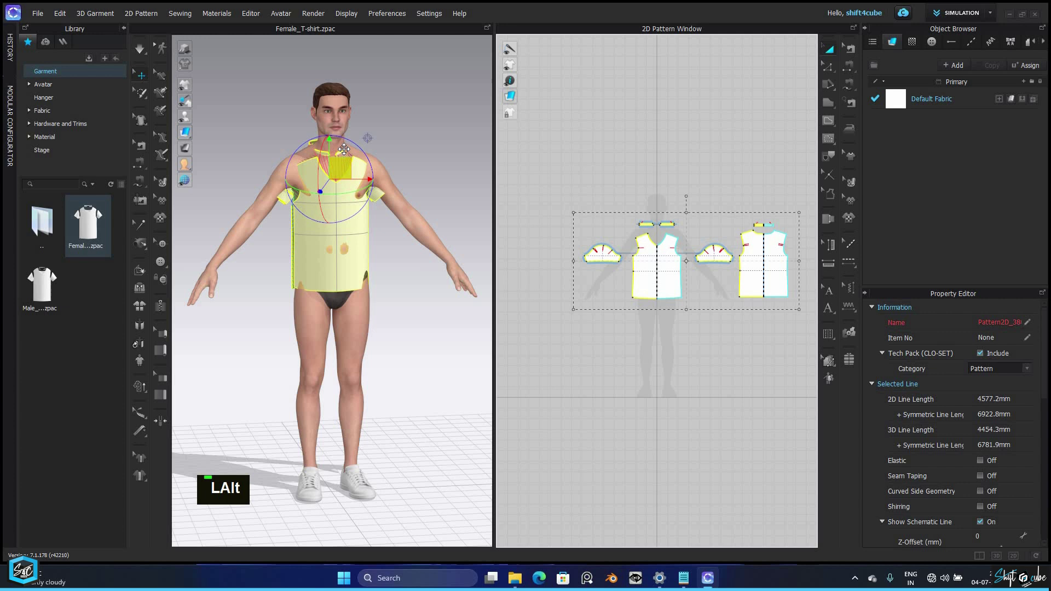
{"action": "left_click", "coordinate": [472, 215]}
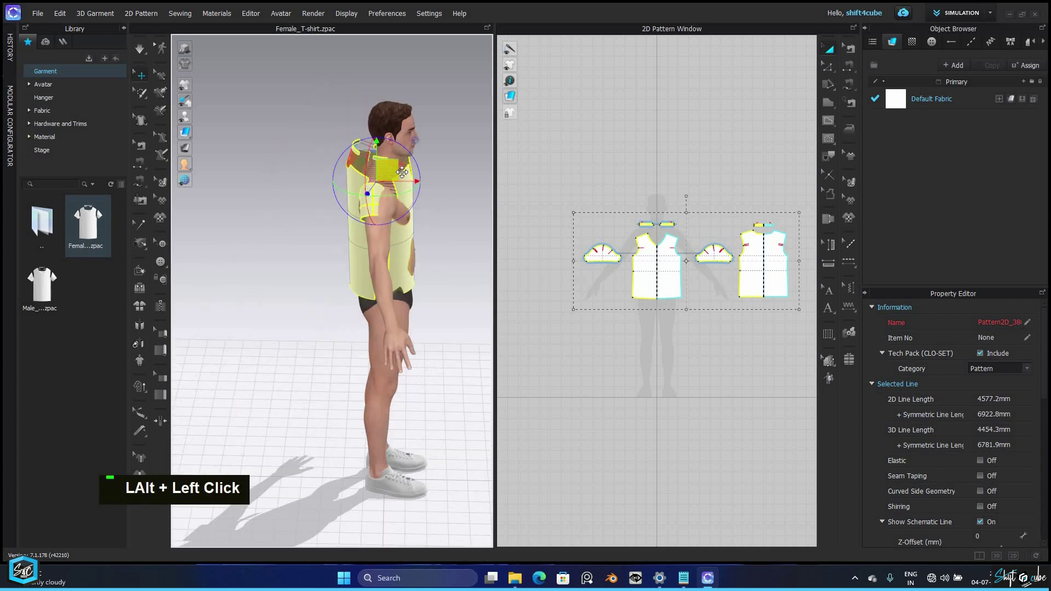
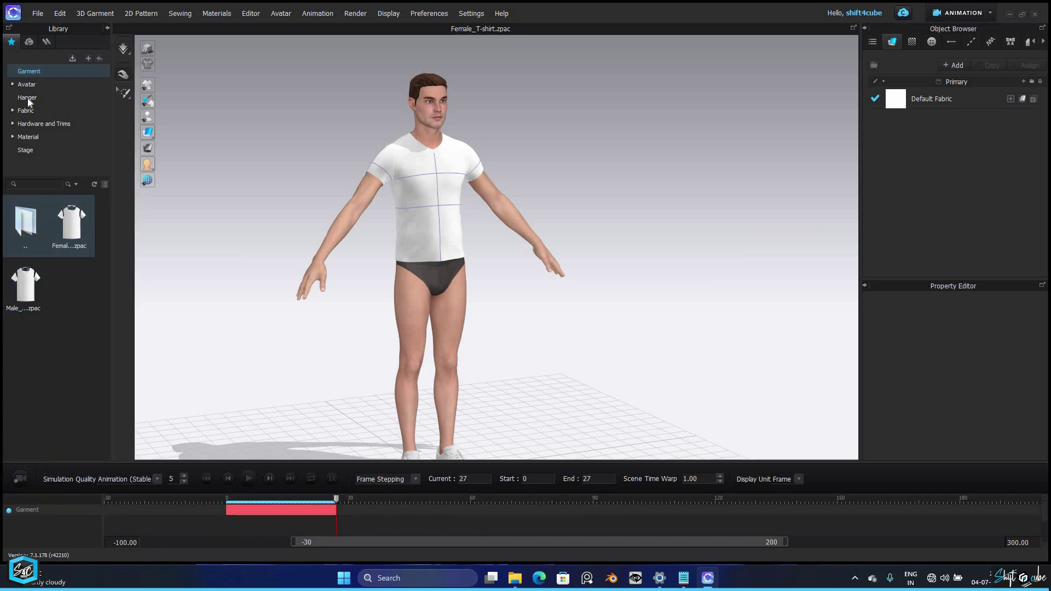
Step: Browse the library to Avatar > Male_V2 > Pose where 'My pose' is listed
{"action": "double_click", "coordinate": [69, 305]}
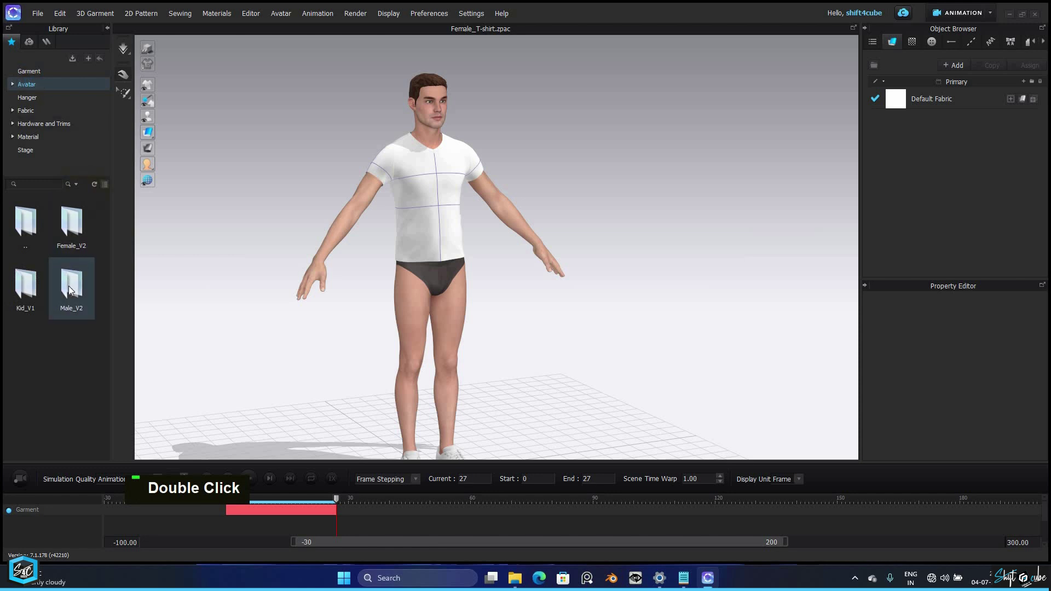
{"action": "scroll", "scroll_direction": "down", "scroll_amount": 3}
{"action": "double_click", "coordinate": [74, 373]}
{"action": "scroll", "scroll_direction": "down", "scroll_amount": 3}
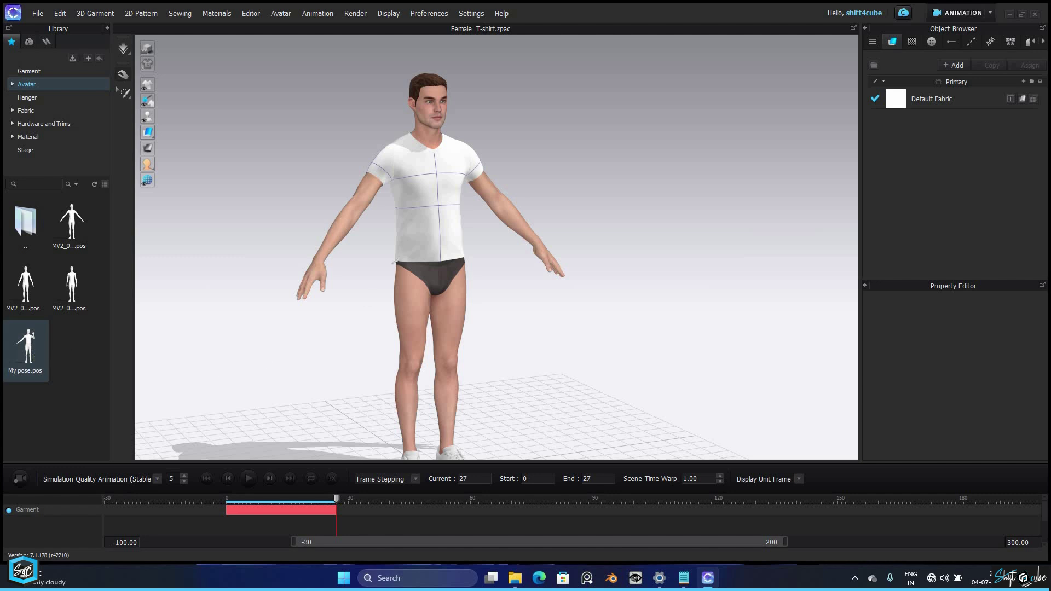